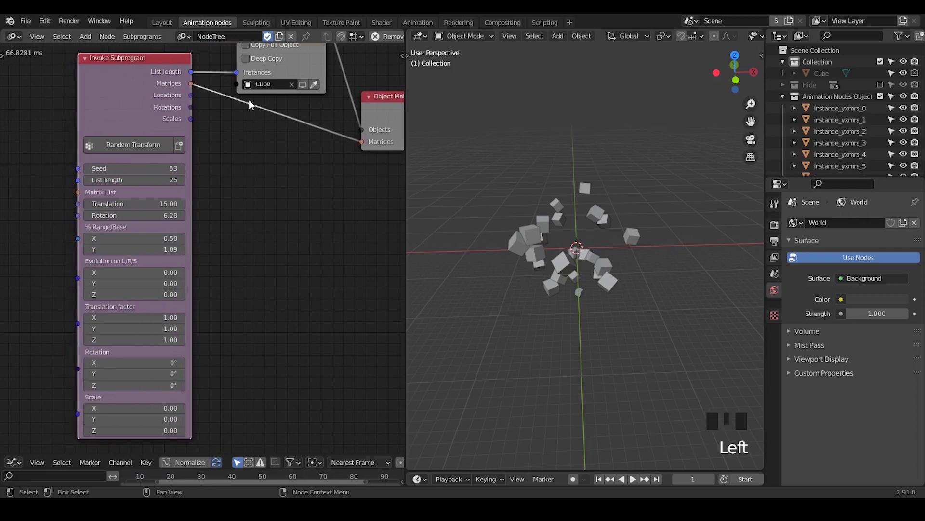
# Reposition the node tree and orbit the viewport to inspect the overlapping cube instances.
pyautogui.moveTo(296, 188); pyautogui.dragTo(353, 141)
pyautogui.click(354, 141)
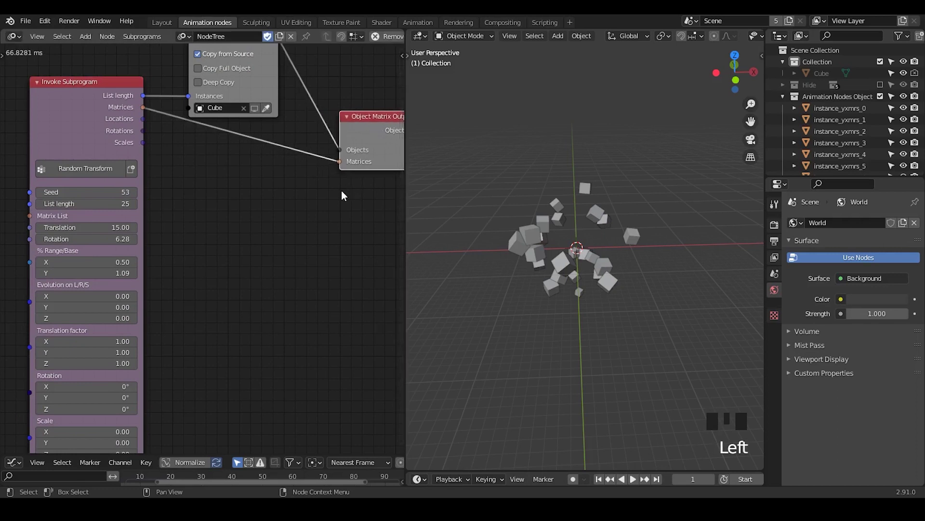
pyautogui.moveTo(554, 331); pyautogui.dragTo(555, 199)
pyautogui.click(555, 198)
pyautogui.click(514, 227)
pyautogui.click(552, 207)
pyautogui.click(518, 239)
pyautogui.moveTo(555, 282); pyautogui.dragTo(542, 265)
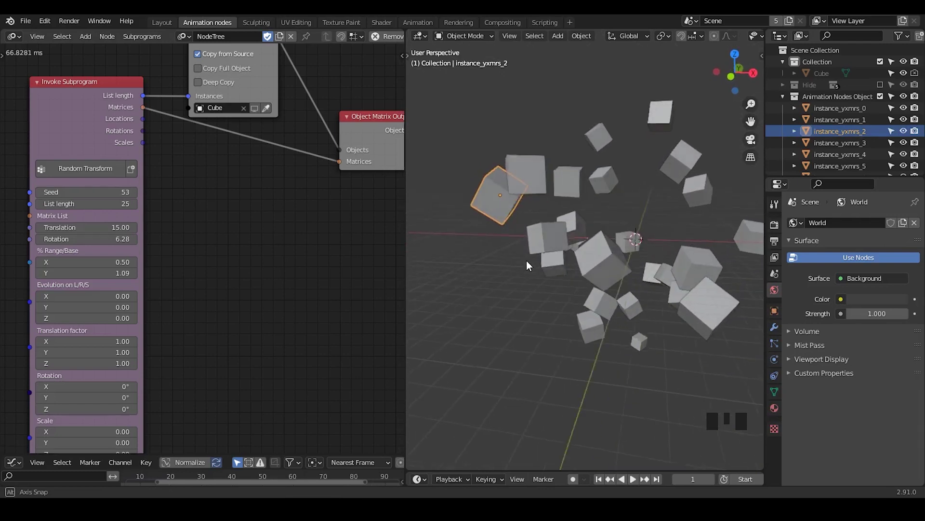
pyautogui.moveTo(550, 273); pyautogui.dragTo(539, 270)
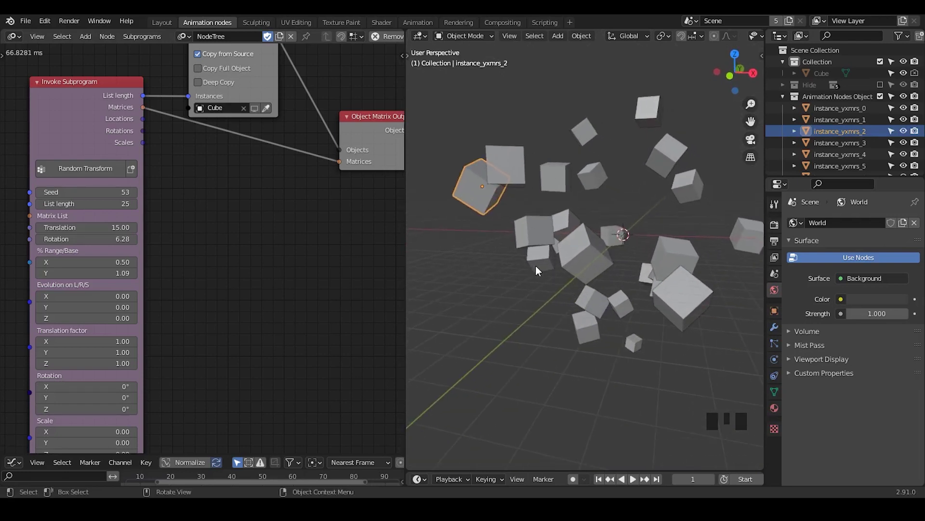
pyautogui.moveTo(548, 290); pyautogui.dragTo(511, 138)
# Click through the overlapping cube instances in the viewport to check how they intersect.
pyautogui.click(512, 139)
pyautogui.click(503, 185)
pyautogui.click(524, 149)
pyautogui.click(497, 186)
pyautogui.click(525, 161)
pyautogui.click(508, 195)
pyautogui.click(530, 156)
pyautogui.click(509, 198)
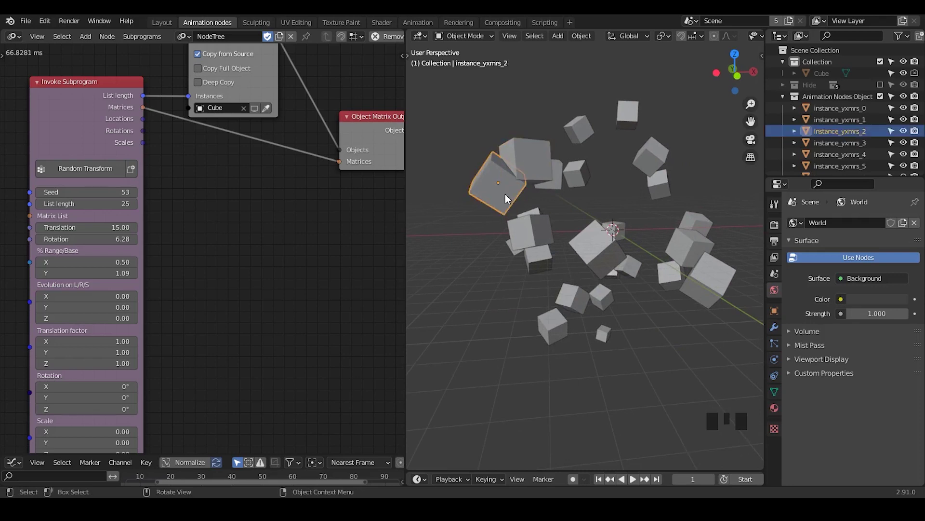
pyautogui.click(524, 164)
pyautogui.click(507, 184)
pyautogui.click(525, 159)
pyautogui.click(495, 205)
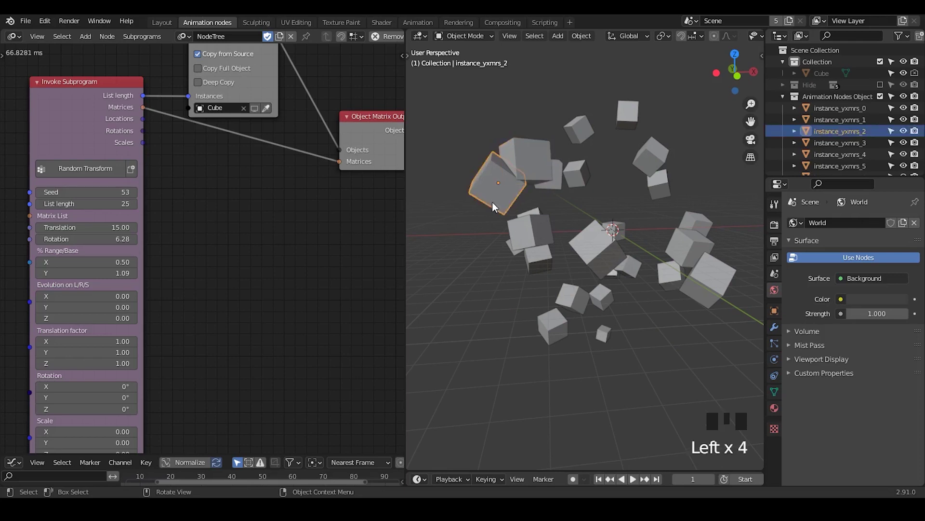
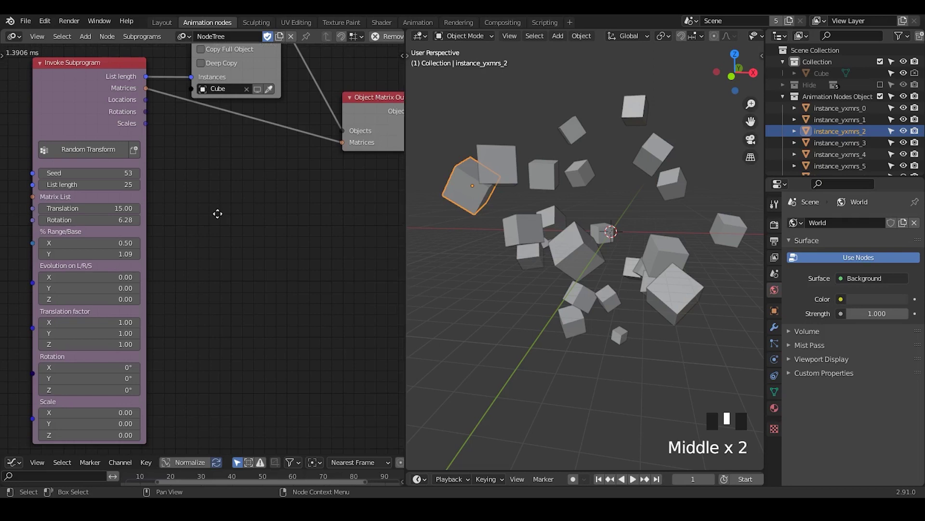
# Add a Close Packing node from the node search and place it beside the Random Transform subprogram.
pyautogui.press('ctrl+a')
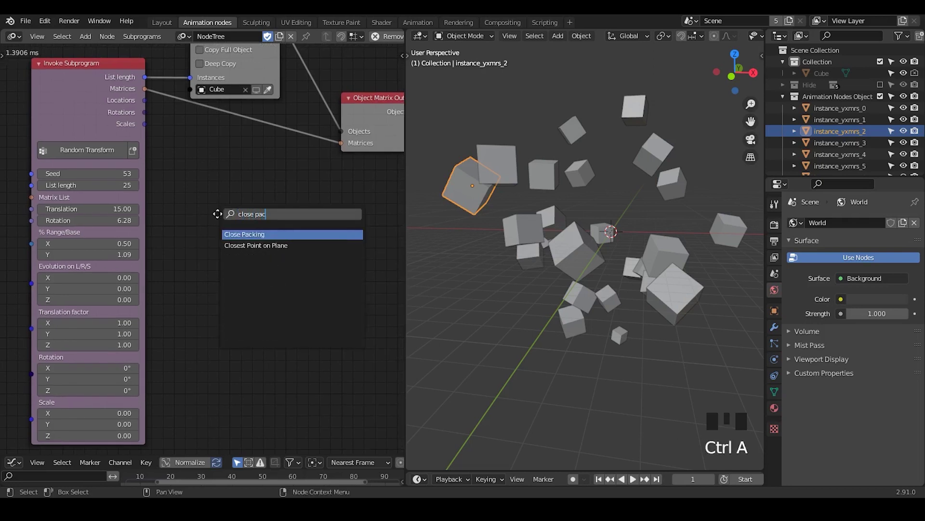
pyautogui.moveTo(264, 206); pyautogui.dragTo(301, 172)
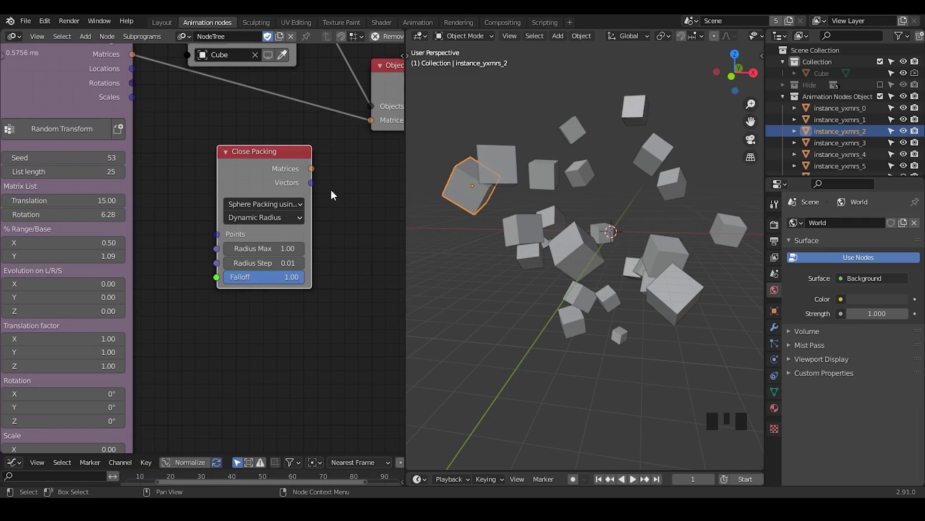
pyautogui.moveTo(343, 176); pyautogui.dragTo(288, 214)
pyautogui.moveTo(288, 214); pyautogui.dragTo(102, 113)
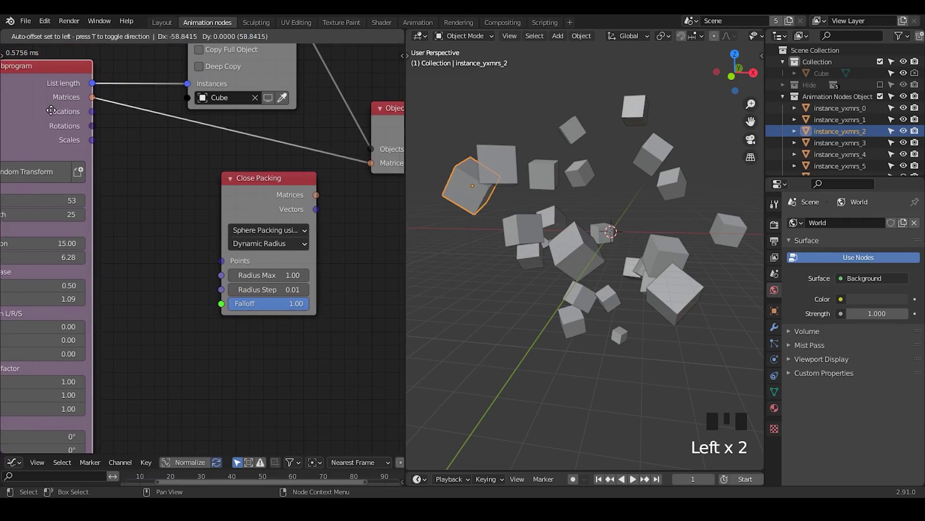
pyautogui.click(262, 190)
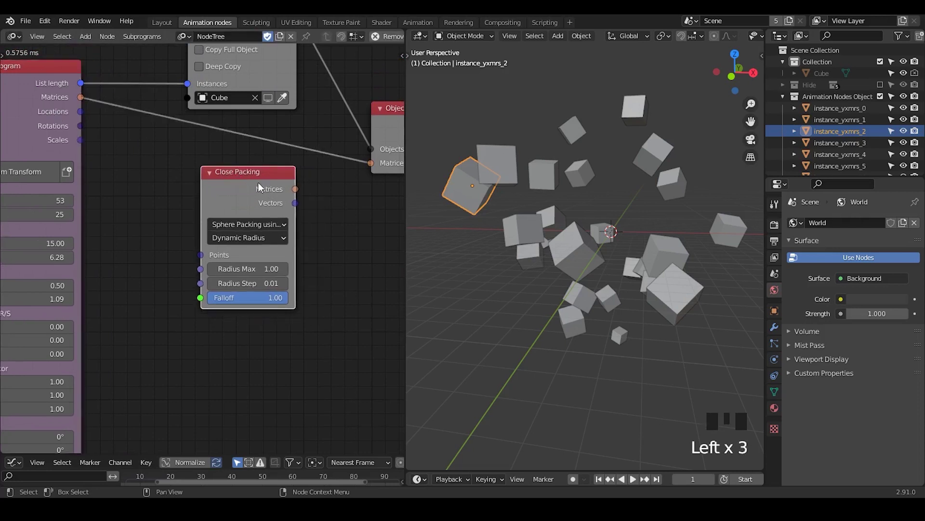
pyautogui.click(241, 190)
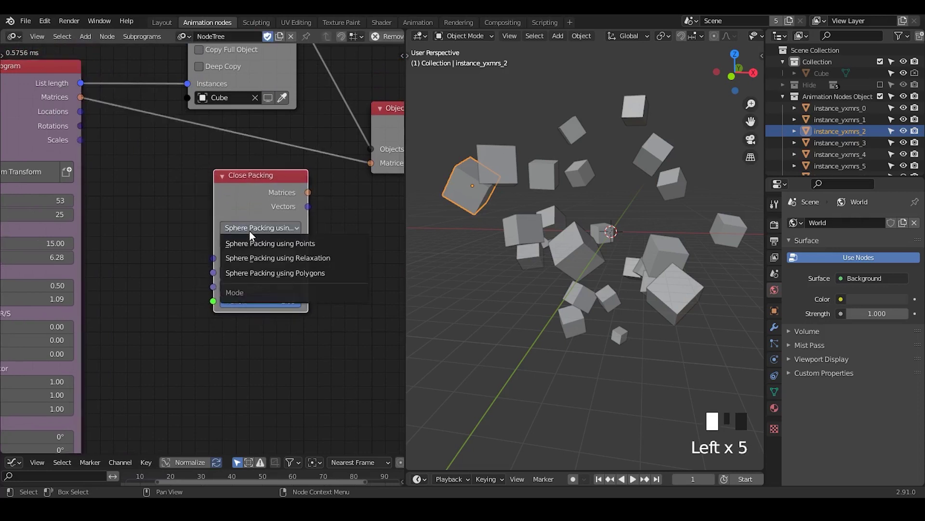
pyautogui.click(253, 235)
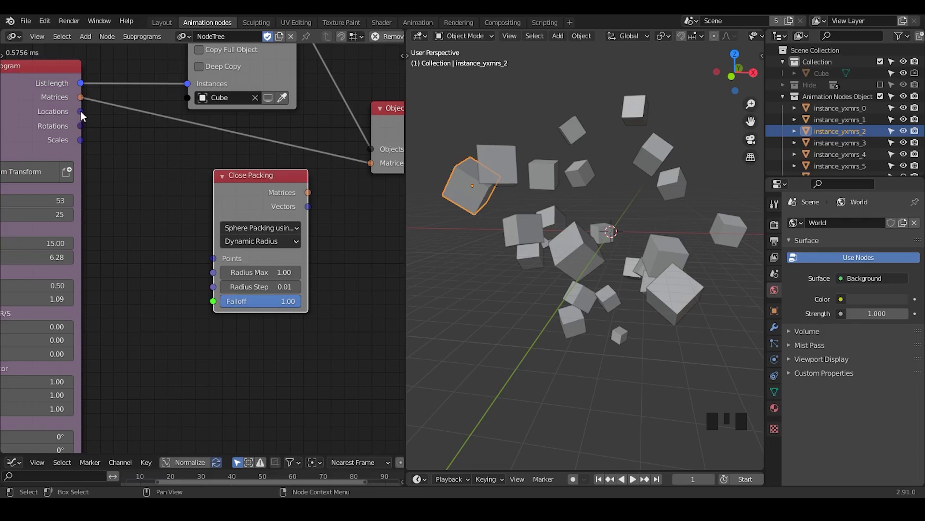
# Link the Invoke Subprogram Locations output into the Close Packing Points input.
pyautogui.click(215, 264)
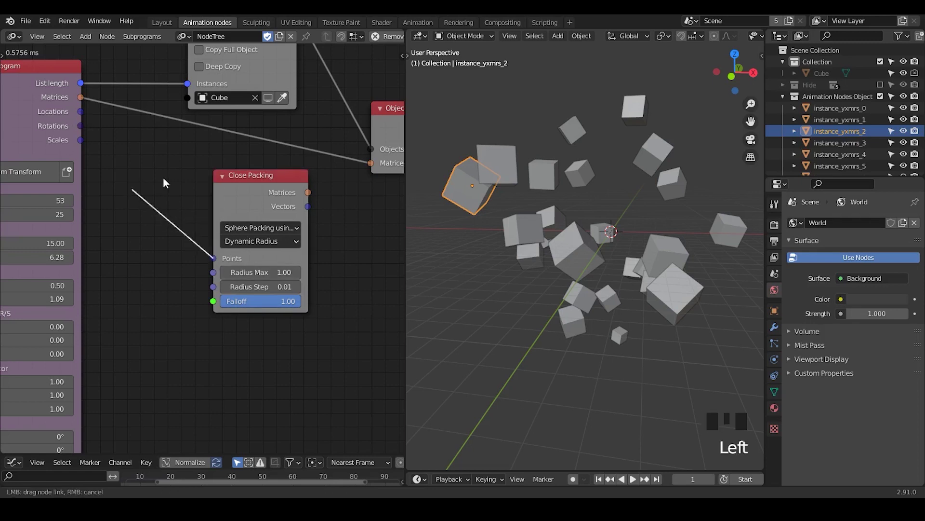
pyautogui.click(85, 101)
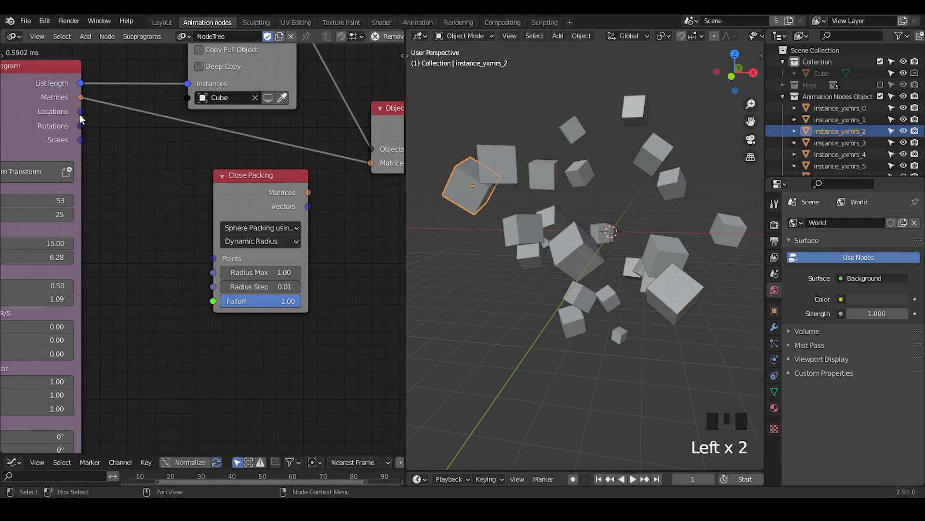
pyautogui.moveTo(83, 118); pyautogui.dragTo(113, 122)
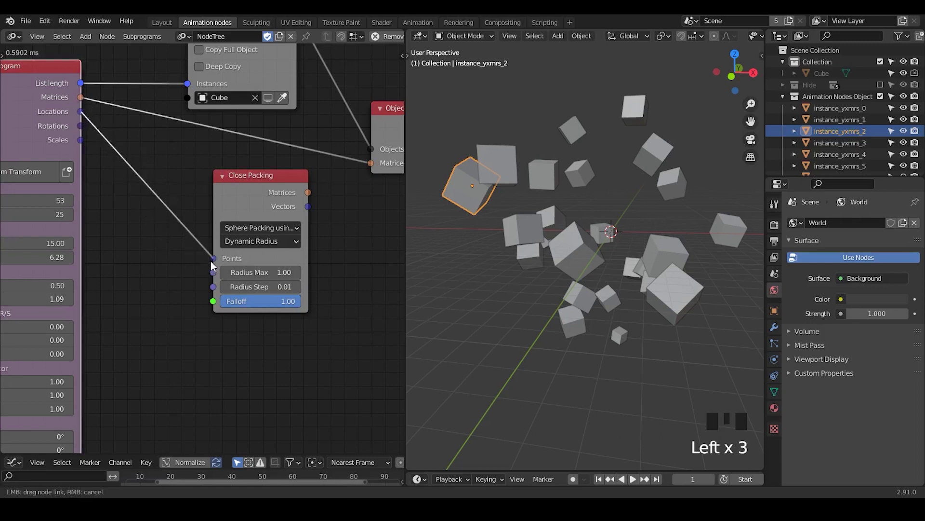
pyautogui.click(251, 195)
pyautogui.moveTo(318, 213); pyautogui.dragTo(256, 189)
pyautogui.moveTo(256, 189); pyautogui.dragTo(307, 214)
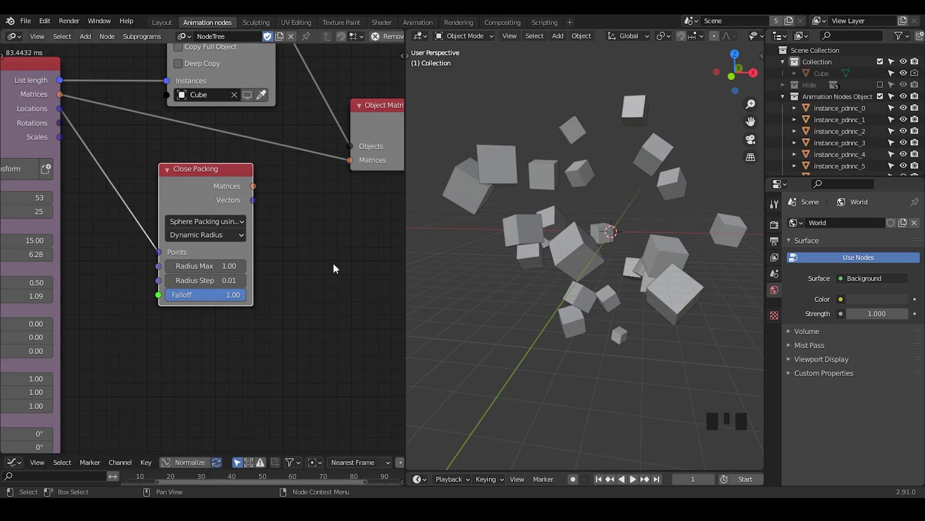
# Link the Close Packing Matrices output to the object output Matrices and nudge the node upward.
pyautogui.click(257, 190)
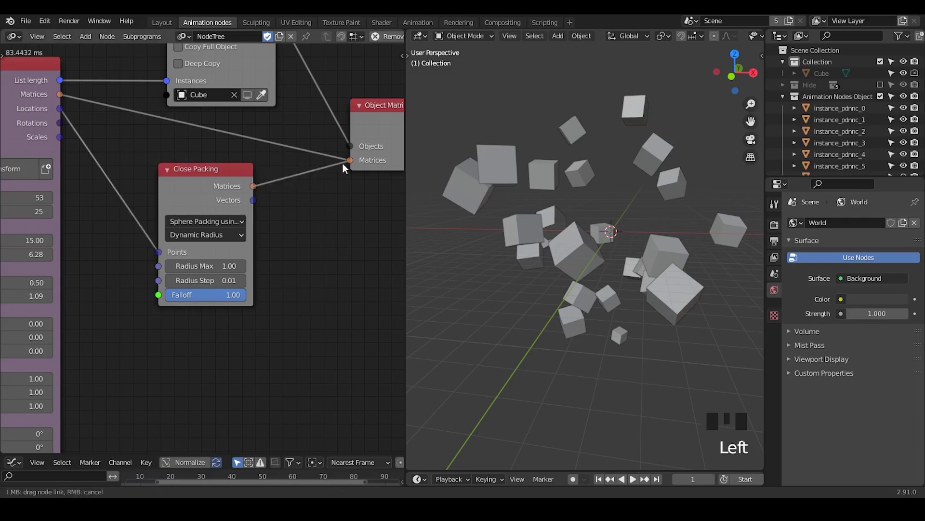
pyautogui.click(227, 176)
pyautogui.moveTo(583, 260); pyautogui.dragTo(562, 222)
pyautogui.click(562, 221)
pyautogui.click(507, 192)
pyautogui.moveTo(521, 254); pyautogui.dragTo(73, 132)
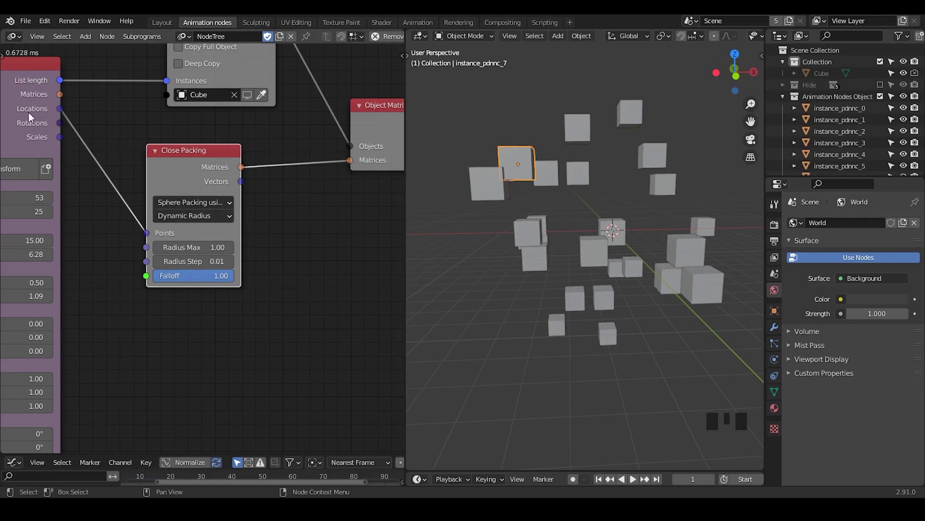
pyautogui.moveTo(201, 164); pyautogui.dragTo(320, 162)
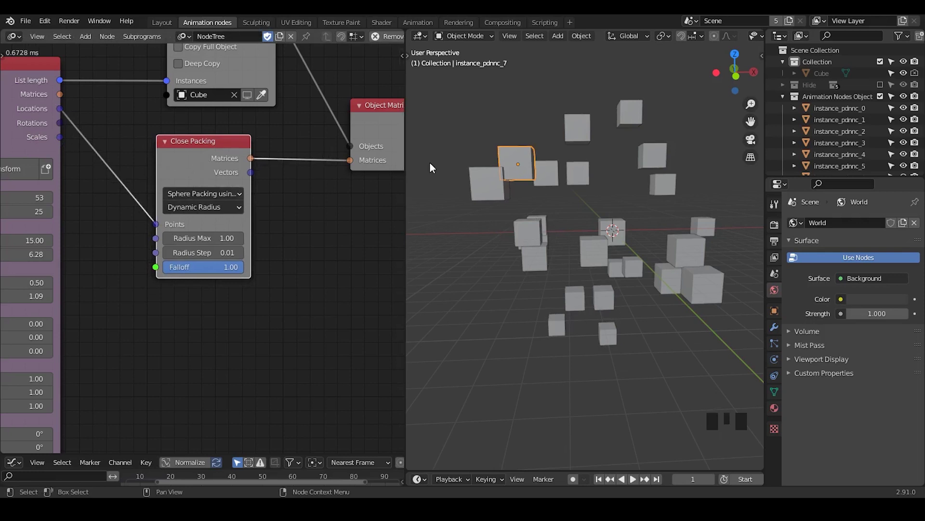
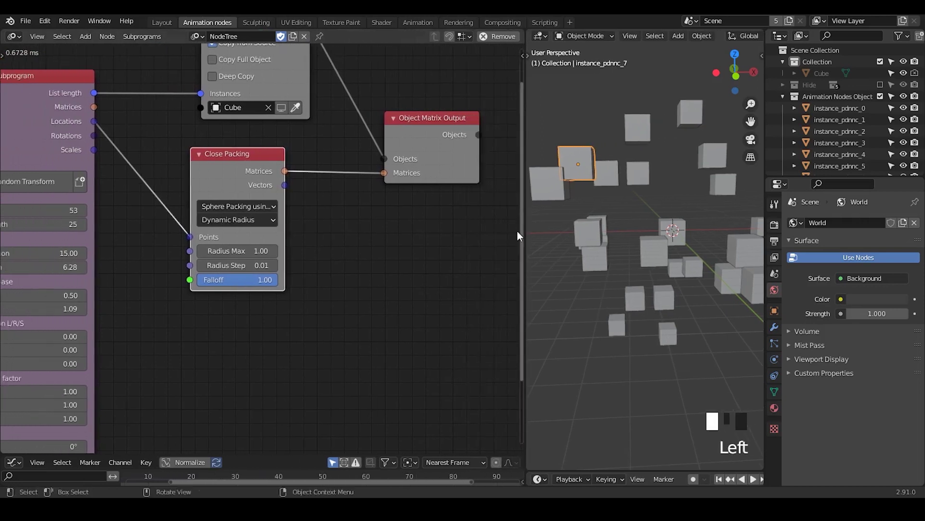
# Add an Offset Matrix node from the node search between the packing and the output.
pyautogui.middleClick(470, 253)
pyautogui.click(395, 156)
pyautogui.click(391, 230)
pyautogui.press('ctrl+a')
pyautogui.press('f')
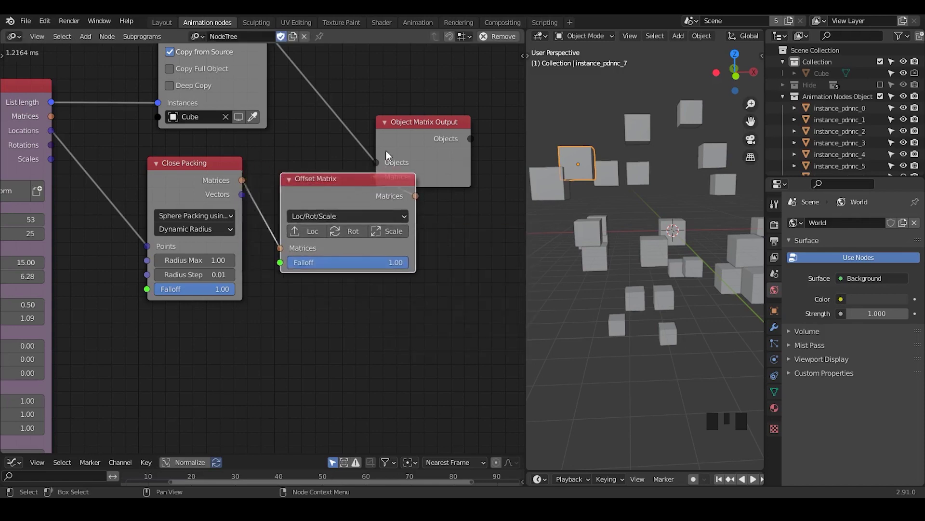
pyautogui.click(420, 142)
# Enable Rot and Scale on Offset Matrix and feed Random Transform Rotations and Scales into it.
pyautogui.moveTo(246, 291); pyautogui.dragTo(390, 210)
pyautogui.click(389, 210)
pyautogui.click(426, 206)
pyautogui.click(343, 230)
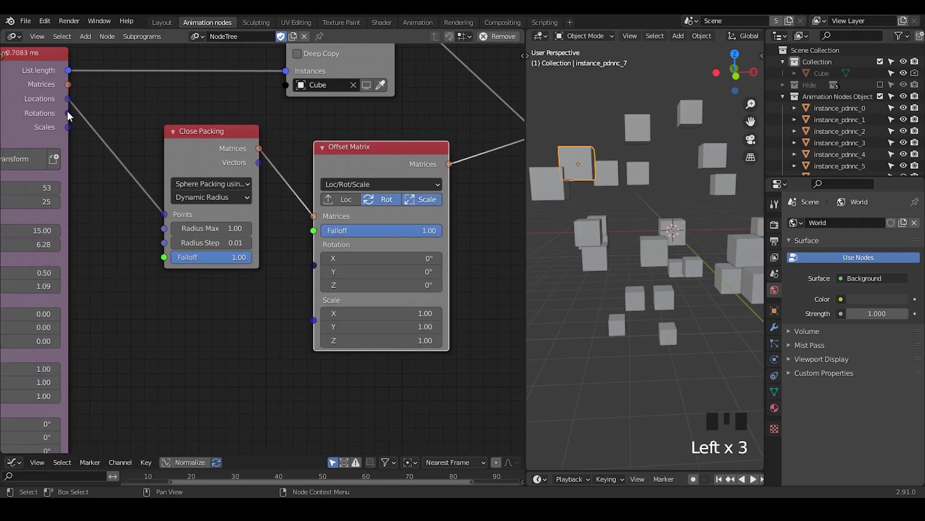
pyautogui.moveTo(69, 114); pyautogui.dragTo(79, 135)
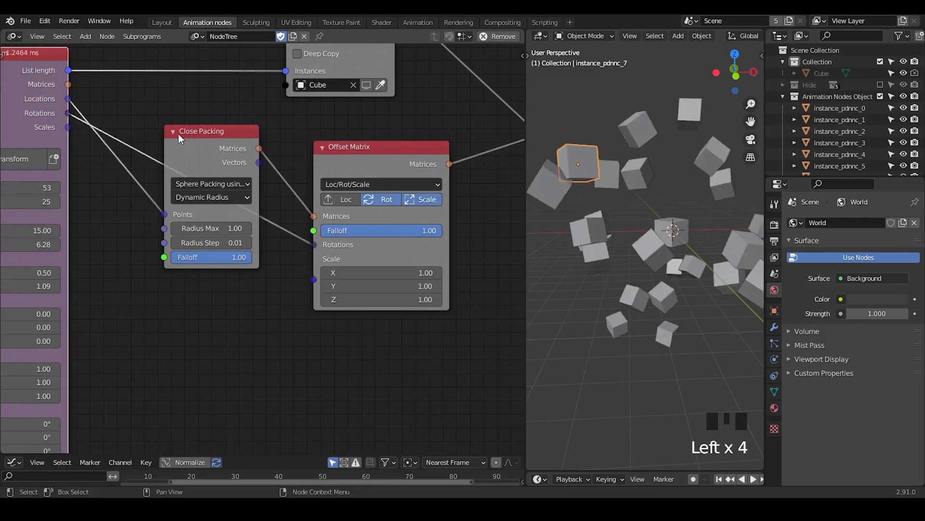
pyautogui.click(177, 137)
pyautogui.moveTo(199, 136); pyautogui.dragTo(121, 161)
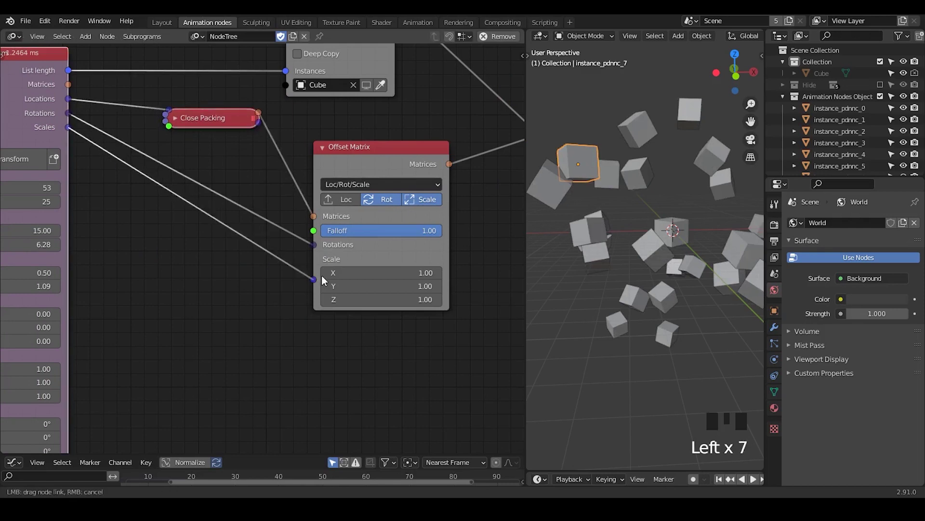
# Expand the Close Packing node again, move it higher and widen it.
pyautogui.click(178, 120)
pyautogui.moveTo(194, 126); pyautogui.dragTo(623, 234)
pyautogui.moveTo(623, 234); pyautogui.dragTo(306, 137)
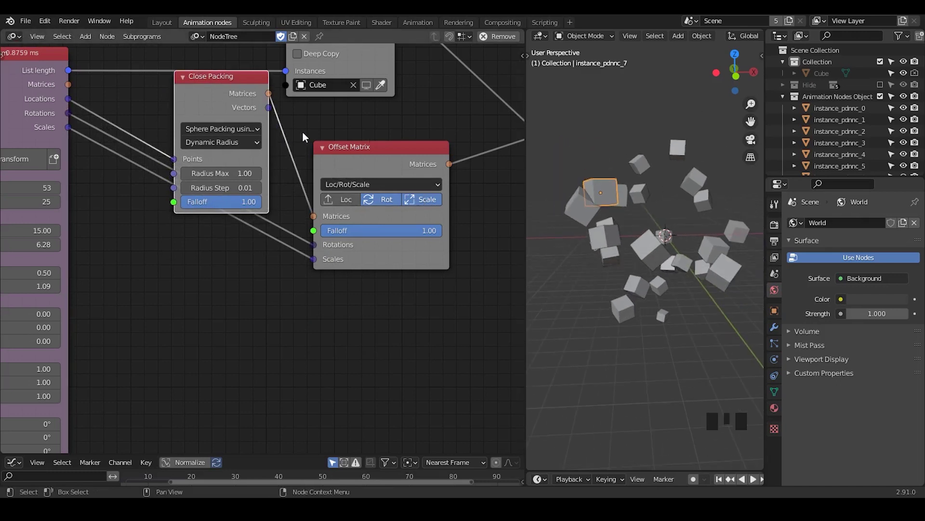
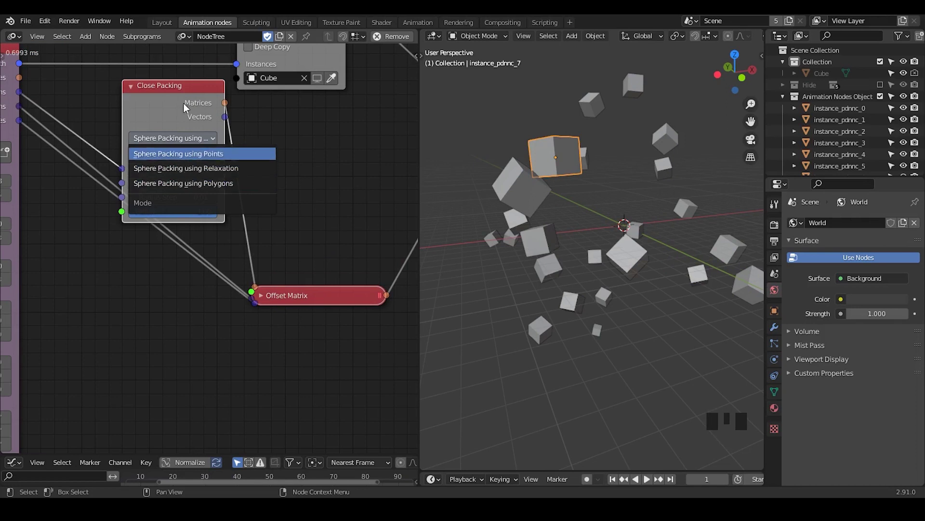
# Keep Sphere Packing using Points and lower the Random Transform range Y value to 0.73.
pyautogui.moveTo(611, 218); pyautogui.dragTo(590, 205)
pyautogui.click(590, 205)
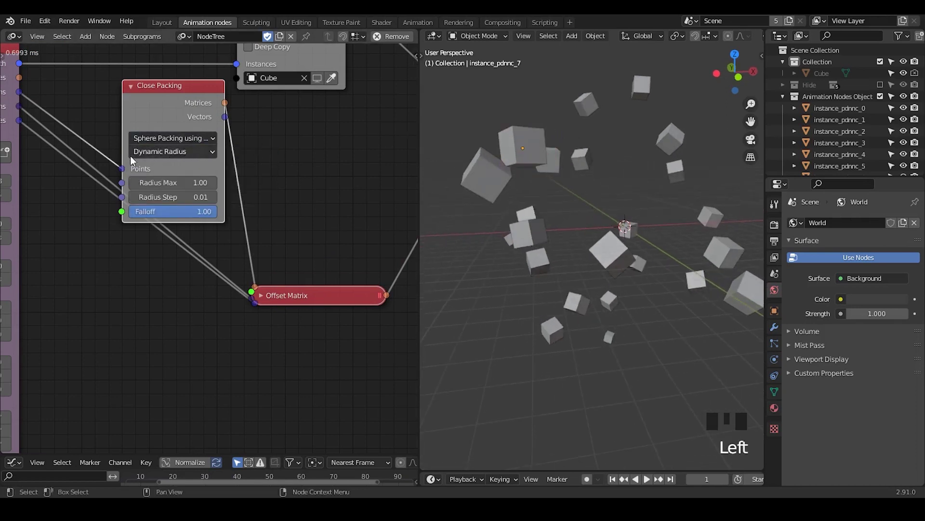
pyautogui.moveTo(283, 231); pyautogui.dragTo(173, 320)
pyautogui.press('d')
pyautogui.press('d')
pyautogui.press('d')
pyautogui.press('d')
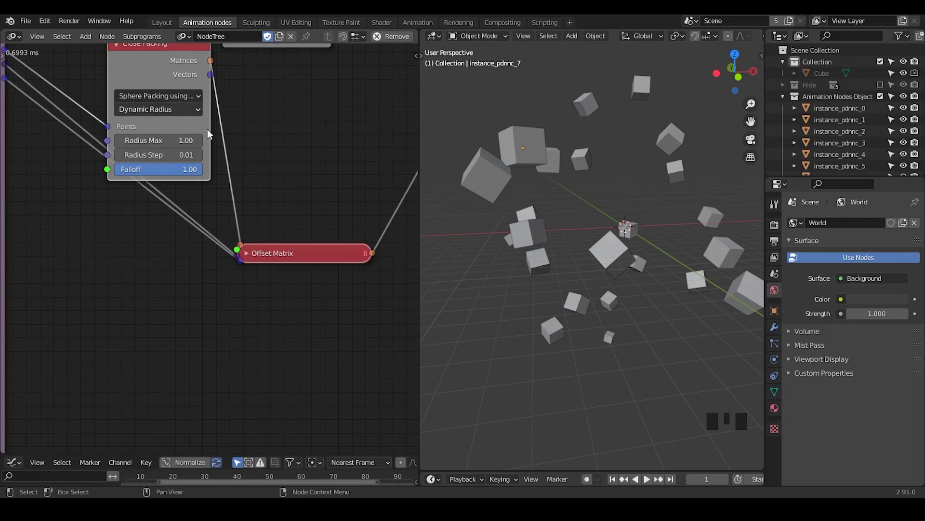
# Click through individual cube instances in the viewport to inspect the dynamic-radius packing.
pyautogui.click(536, 160)
pyautogui.click(498, 188)
pyautogui.click(529, 156)
pyautogui.click(489, 186)
pyautogui.click(527, 161)
pyautogui.click(485, 187)
pyautogui.click(525, 152)
pyautogui.click(490, 181)
pyautogui.click(520, 153)
pyautogui.middleClick(276, 192)
pyautogui.click(531, 157)
pyautogui.click(492, 185)
pyautogui.click(522, 157)
pyautogui.click(494, 186)
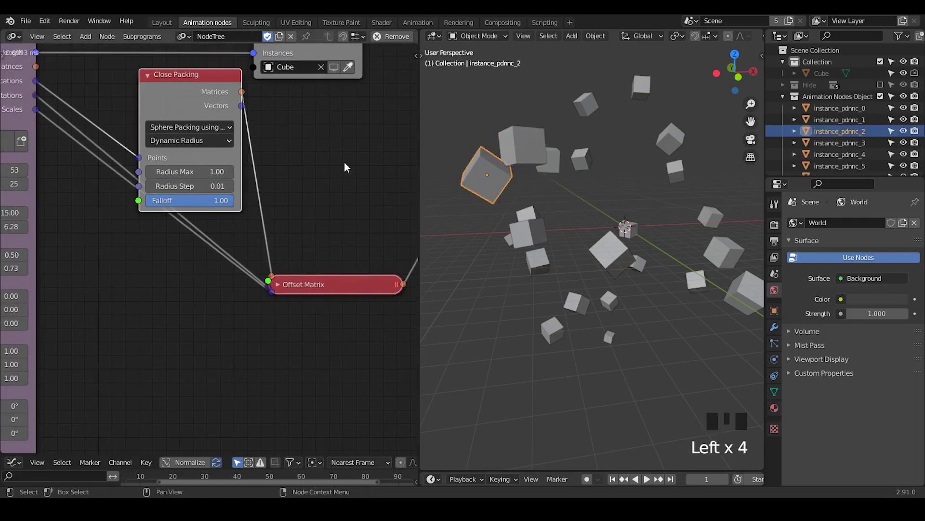
pyautogui.moveTo(205, 94); pyautogui.dragTo(520, 158)
pyautogui.click(524, 152)
pyautogui.click(486, 189)
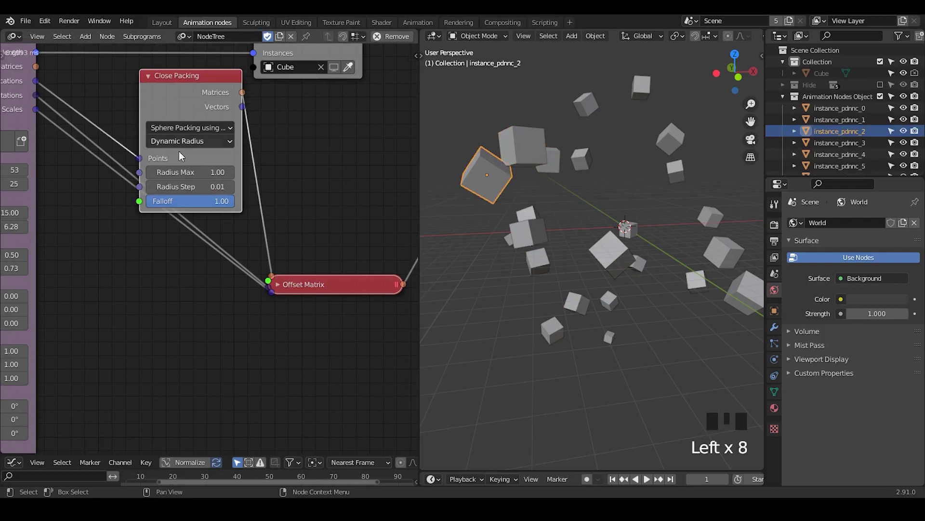
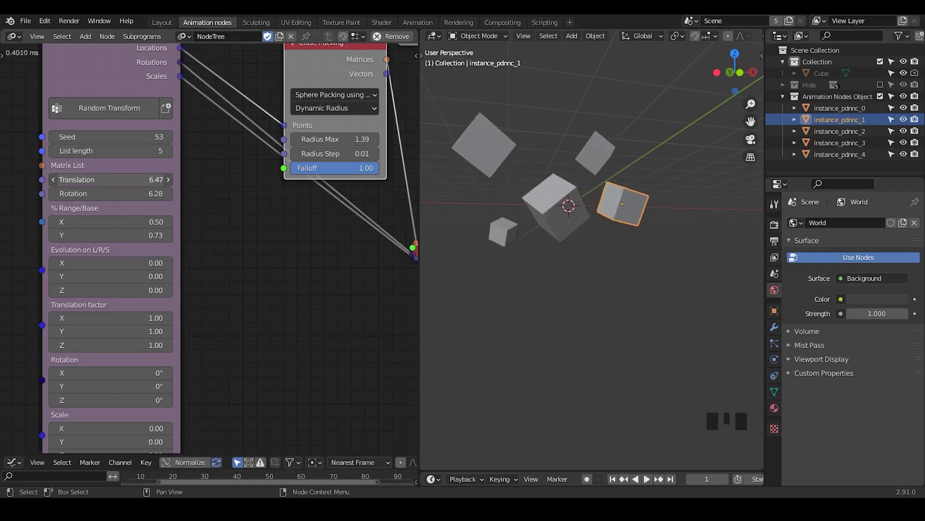
# Orbit around the five cubes, deselect them and select the objects near the scene origin.
pyautogui.moveTo(575, 228); pyautogui.dragTo(336, 111)
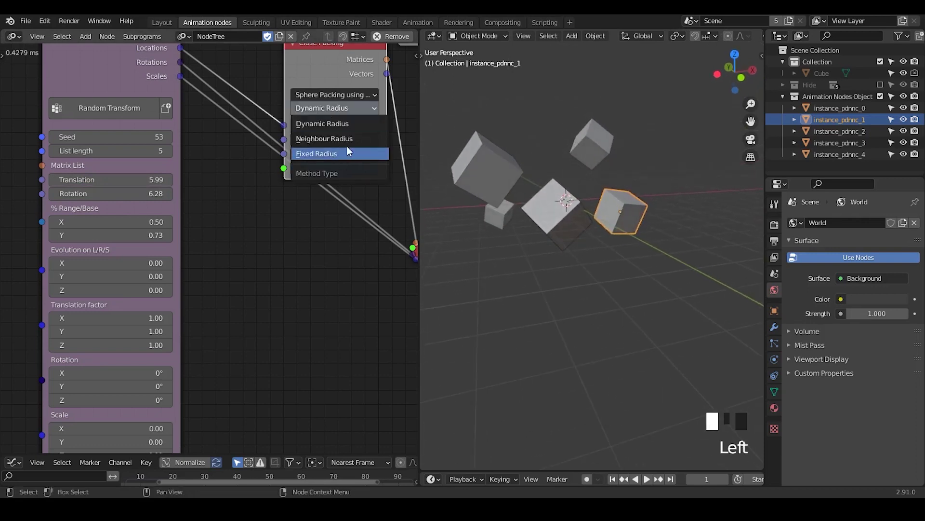
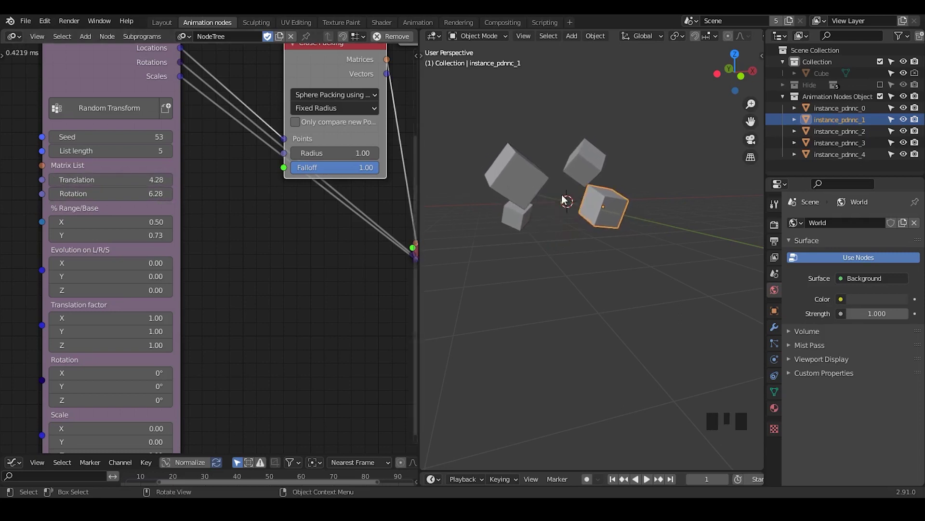
pyautogui.click(566, 214)
pyautogui.moveTo(574, 192); pyautogui.dragTo(561, 224)
pyautogui.moveTo(579, 196); pyautogui.dragTo(559, 219)
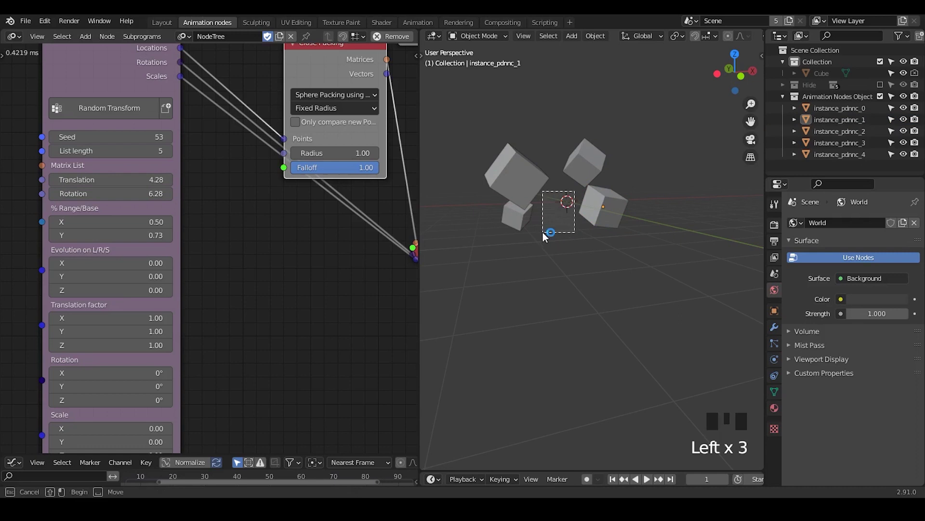
pyautogui.moveTo(586, 240); pyautogui.dragTo(858, 110)
# Step through instance_pdnnc_0 to instance_pdnnc_2 in the Outliner, viewing each object's transform properties.
pyautogui.click(858, 110)
pyautogui.click(857, 123)
pyautogui.click(856, 138)
pyautogui.click(779, 317)
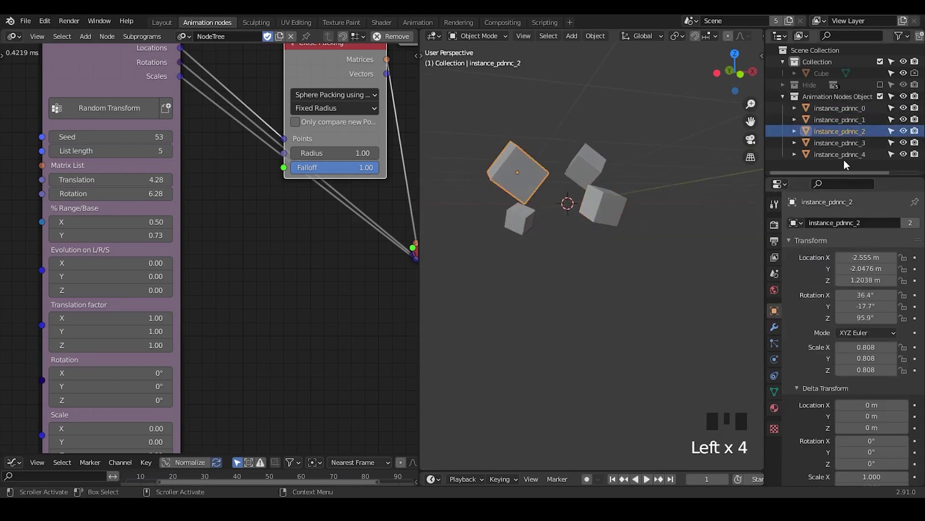
pyautogui.click(844, 147)
pyautogui.click(851, 160)
pyautogui.click(844, 129)
pyautogui.click(840, 116)
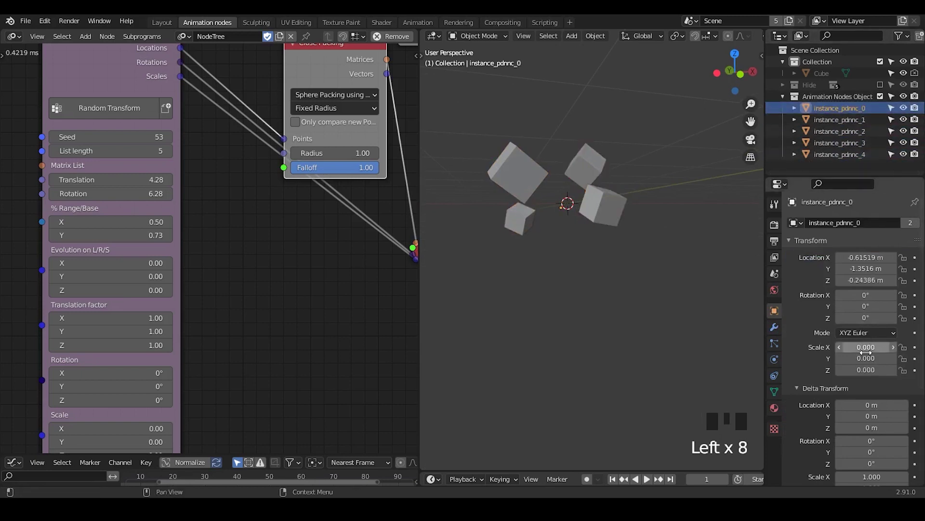
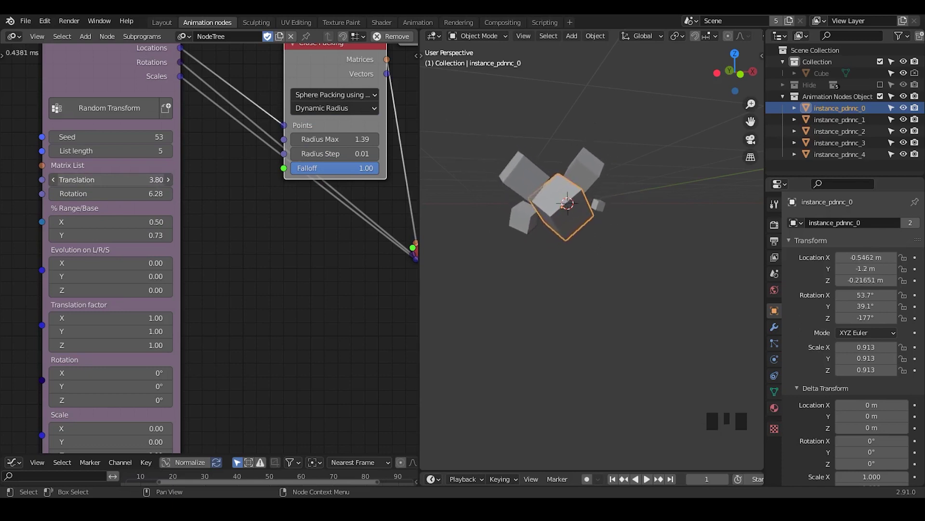
# Drag the Random Transform translation up to 5.90 to spread the cubes apart.
pyautogui.moveTo(341, 111); pyautogui.dragTo(335, 97)
pyautogui.moveTo(340, 97); pyautogui.dragTo(336, 100)
pyautogui.moveTo(339, 108); pyautogui.dragTo(334, 89)
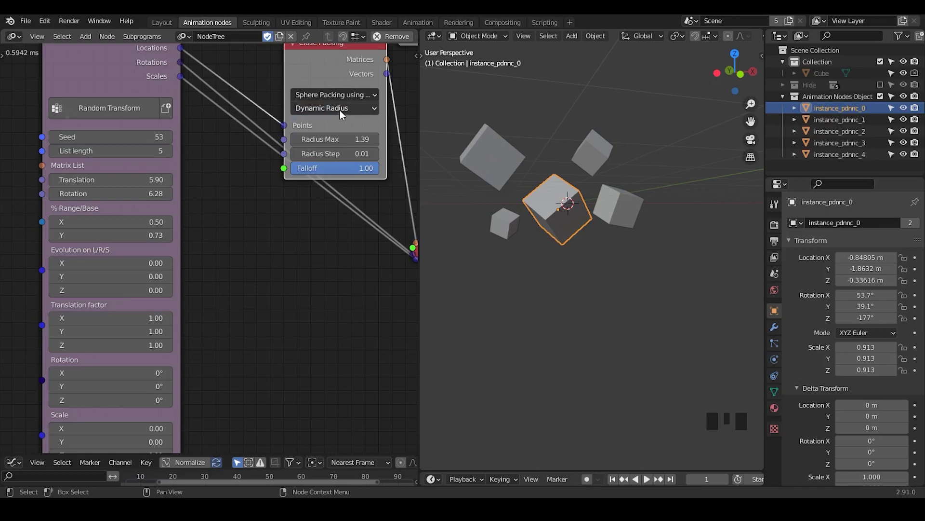
# Pick the sphere packing mode and lower the random translation to 2.27.
pyautogui.moveTo(343, 103); pyautogui.dragTo(540, 121)
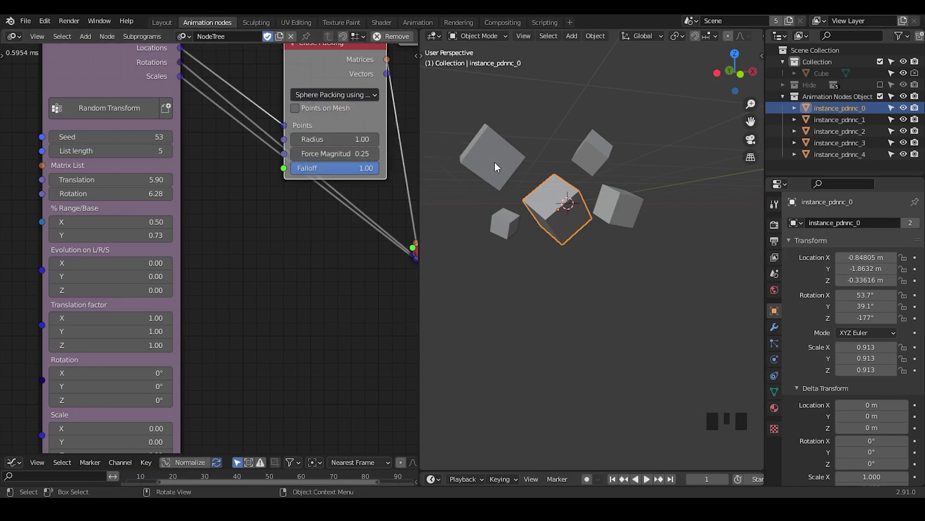
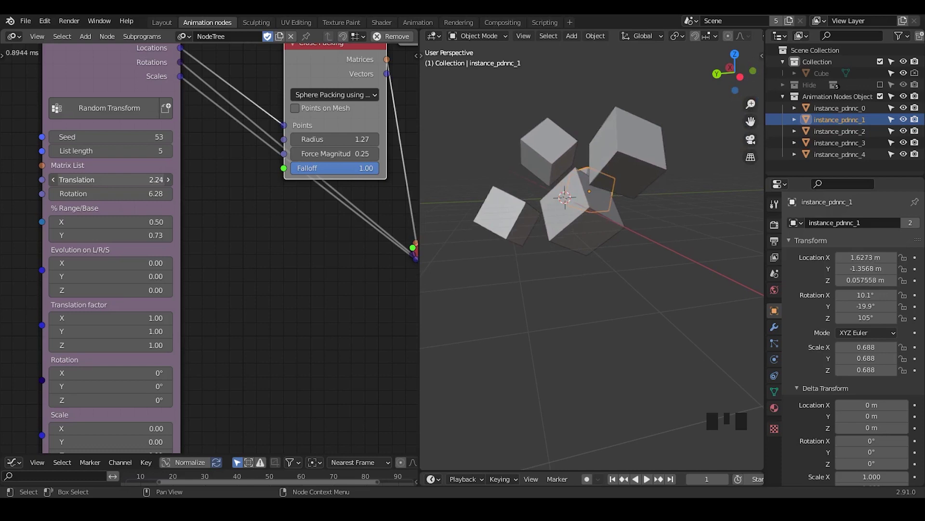
pyautogui.moveTo(659, 190); pyautogui.dragTo(556, 135)
pyautogui.click(555, 135)
pyautogui.click(606, 185)
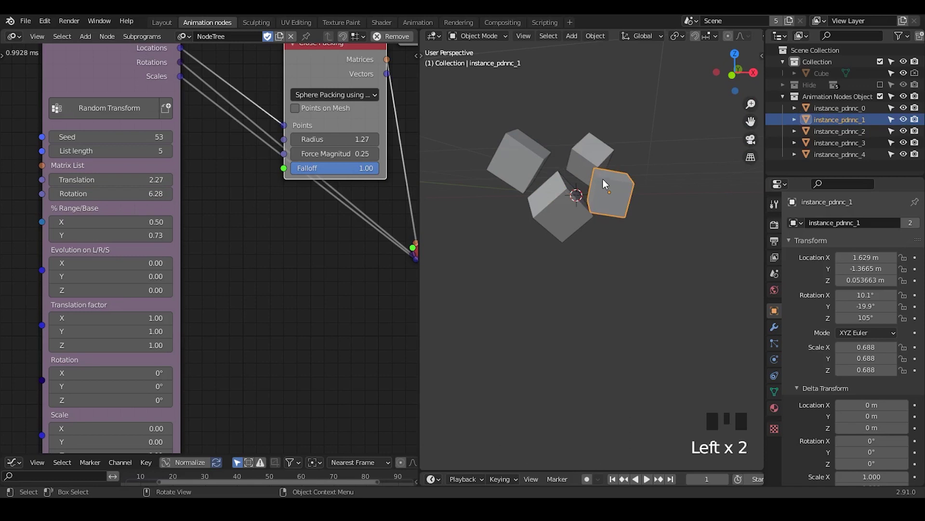
# Select the tightly packed cubes one after another in the viewport to inspect them.
pyautogui.moveTo(591, 245); pyautogui.dragTo(517, 142)
pyautogui.click(517, 142)
pyautogui.click(553, 212)
pyautogui.click(610, 202)
pyautogui.click(588, 155)
pyautogui.click(562, 221)
pyautogui.click(516, 167)
pyautogui.click(609, 190)
pyautogui.click(593, 146)
pyautogui.click(561, 224)
pyautogui.click(510, 171)
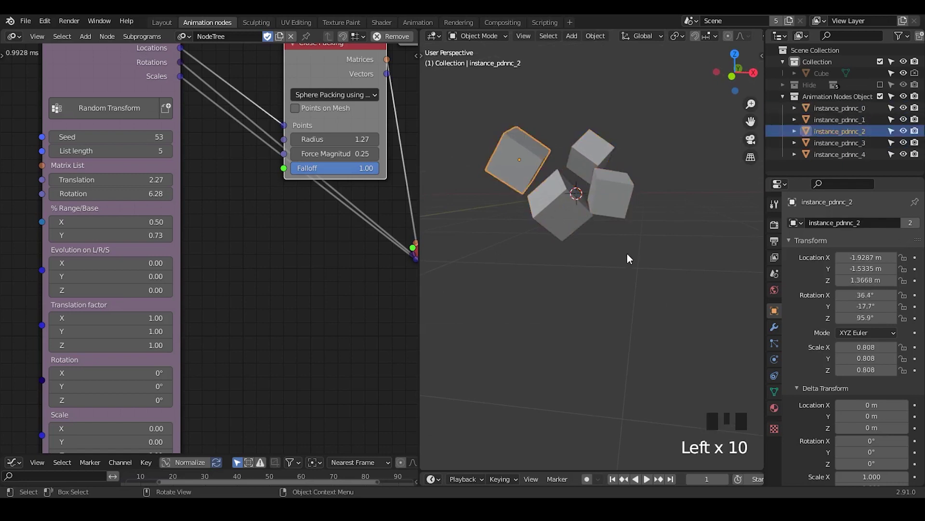
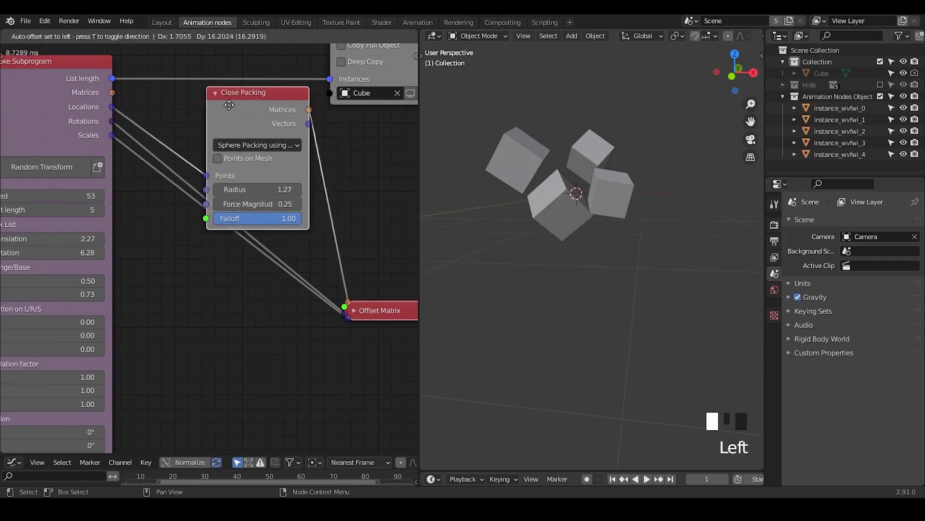
# Bring up the Close Packing node's extra settings popup for the Error Max and Iterations Max sockets.
pyautogui.press('u')
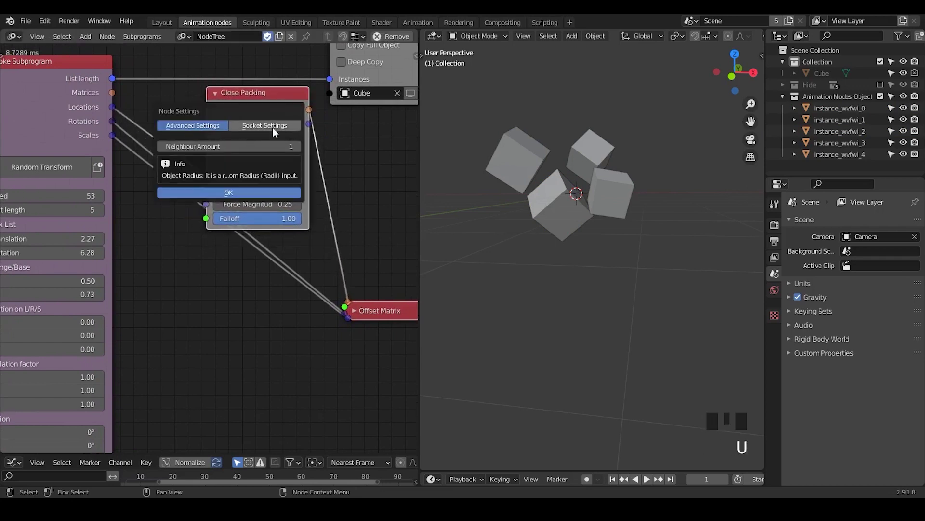
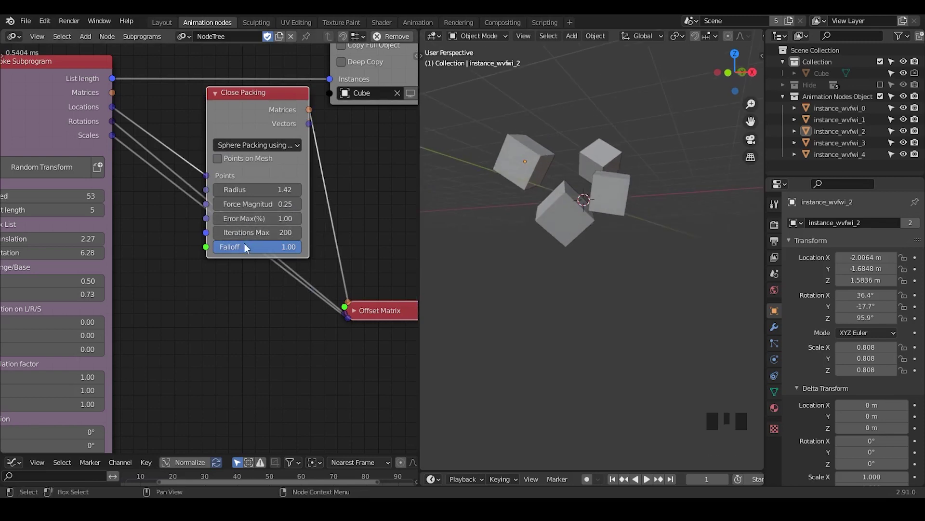
# Widen the Close Packing node and click through the packed cubes in the viewport.
pyautogui.click(255, 116)
pyautogui.moveTo(251, 226); pyautogui.dragTo(558, 143)
pyautogui.click(558, 143)
pyautogui.click(577, 212)
pyautogui.click(547, 172)
pyautogui.click(564, 203)
pyautogui.moveTo(542, 171); pyautogui.dragTo(550, 177)
pyautogui.click(612, 184)
pyautogui.click(577, 209)
pyautogui.click(611, 153)
pyautogui.click(538, 160)
pyautogui.moveTo(566, 208); pyautogui.dragTo(591, 203)
# Continue inspecting the five cubes, then stretch the node so its setting names read in full.
pyautogui.click(609, 192)
pyautogui.click(609, 162)
pyautogui.click(546, 158)
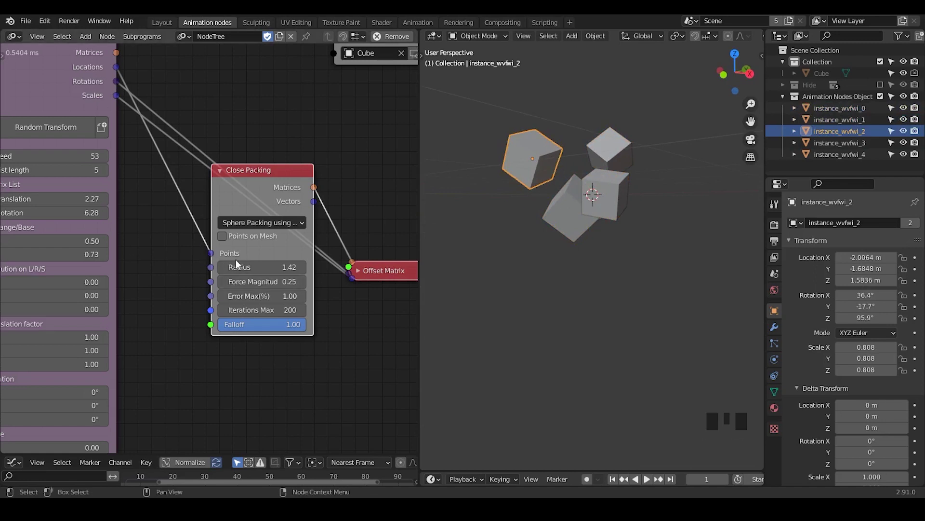
pyautogui.click(544, 170)
pyautogui.click(568, 203)
pyautogui.click(541, 168)
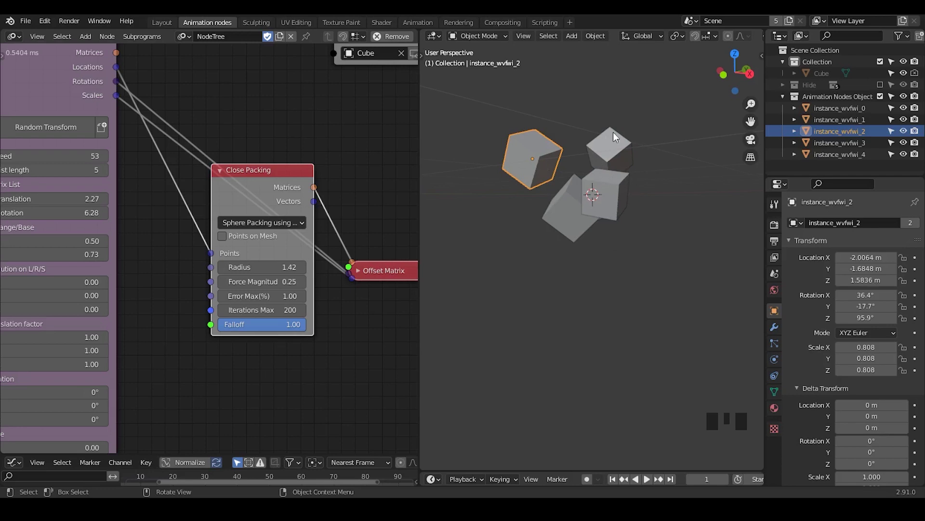
pyautogui.moveTo(256, 227); pyautogui.dragTo(331, 173)
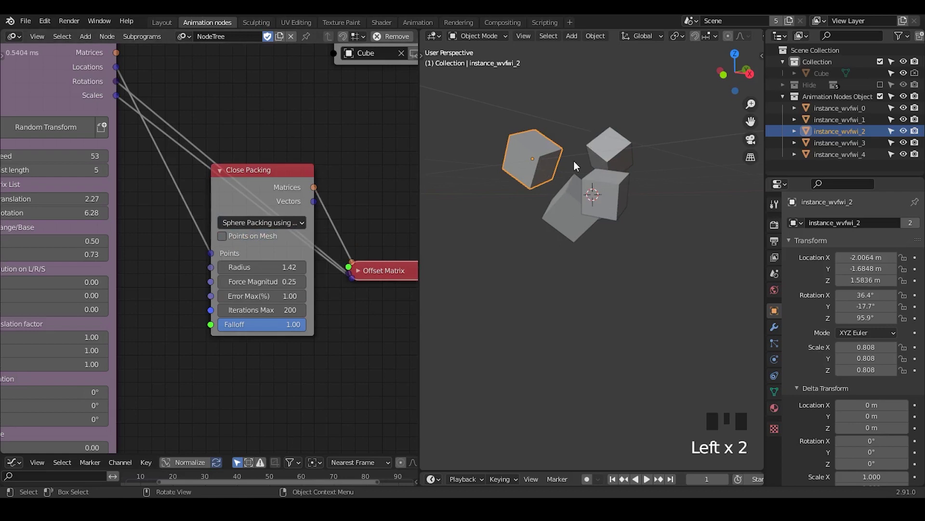
pyautogui.moveTo(266, 225); pyautogui.dragTo(569, 132)
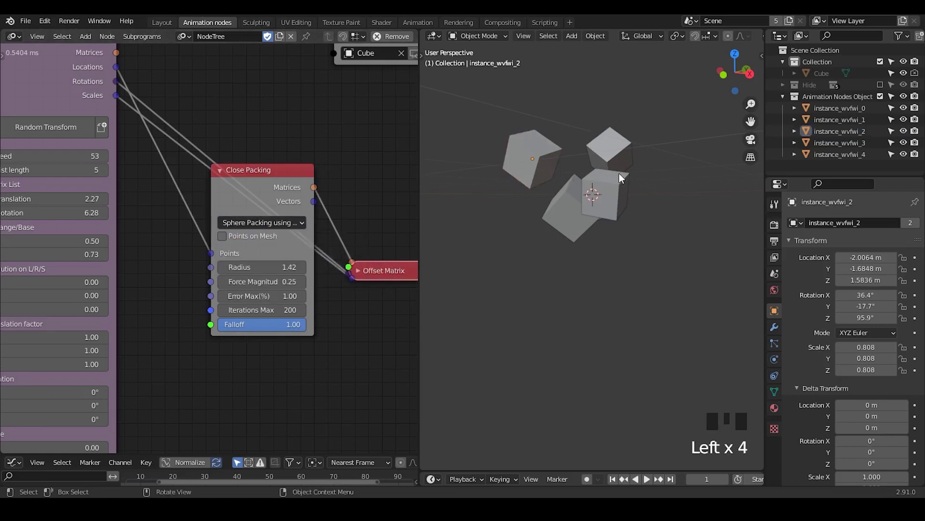
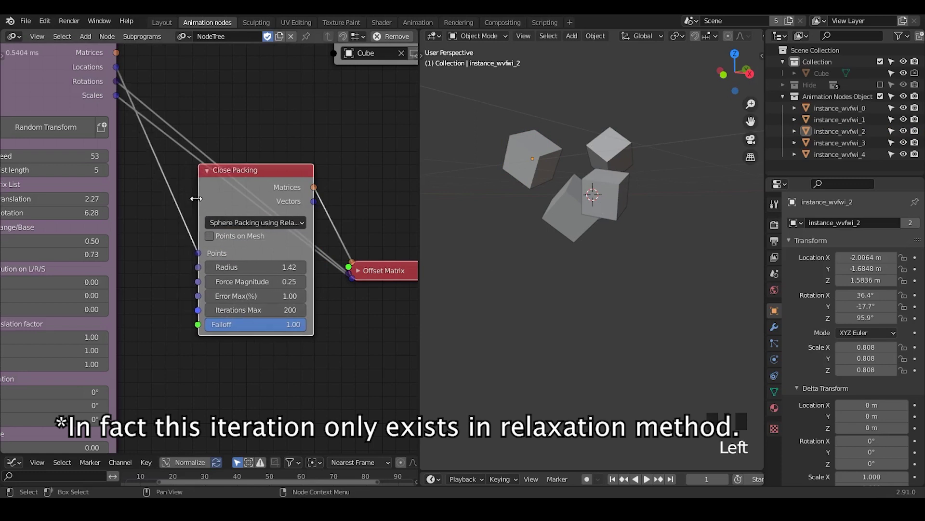
# Select the lower middle cube and orbit around the packed cubes to inspect the gaps.
pyautogui.click(576, 203)
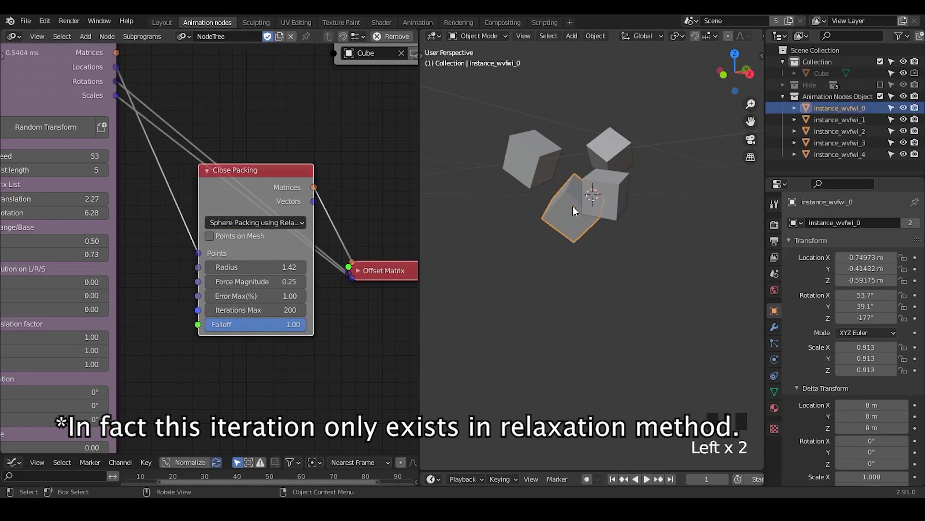
pyautogui.moveTo(577, 230); pyautogui.dragTo(513, 159)
pyautogui.click(513, 158)
pyautogui.click(561, 192)
pyautogui.click(517, 161)
pyautogui.click(561, 198)
pyautogui.click(519, 162)
pyautogui.click(556, 208)
pyautogui.click(565, 171)
pyautogui.click(573, 208)
pyautogui.click(562, 214)
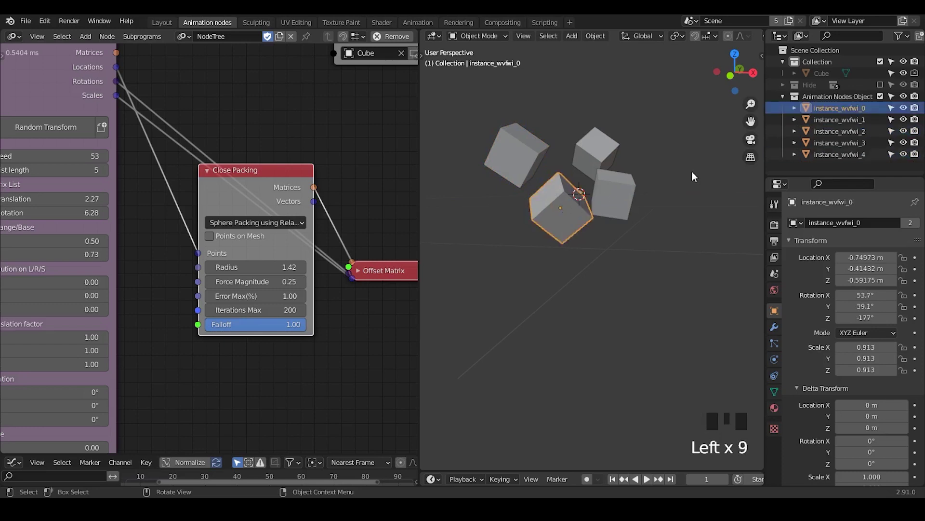
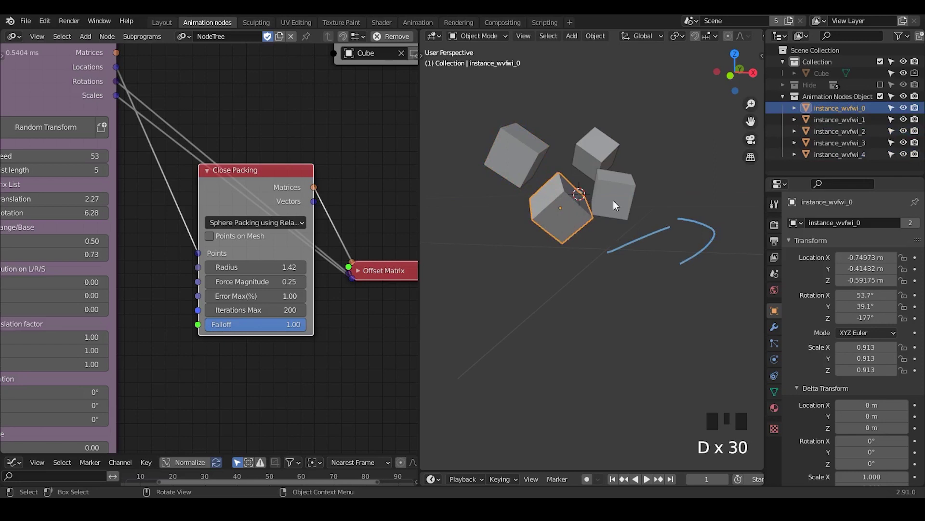
# Sketch annotation strokes in the viewport, marking the gap between two packed cubes.
pyautogui.press('d')
pyautogui.moveTo(586, 215); pyautogui.dragTo(626, 228)
pyautogui.press('d')
pyautogui.press('d')
pyautogui.press('d')
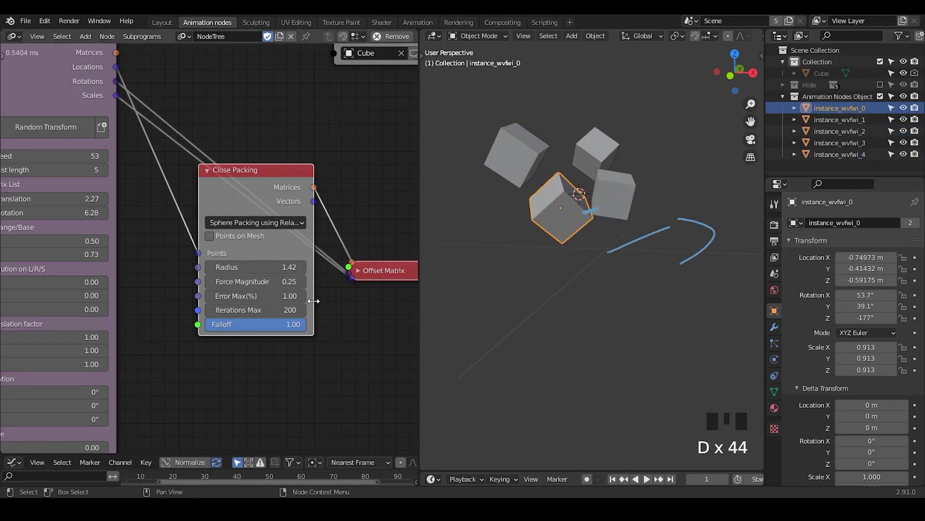
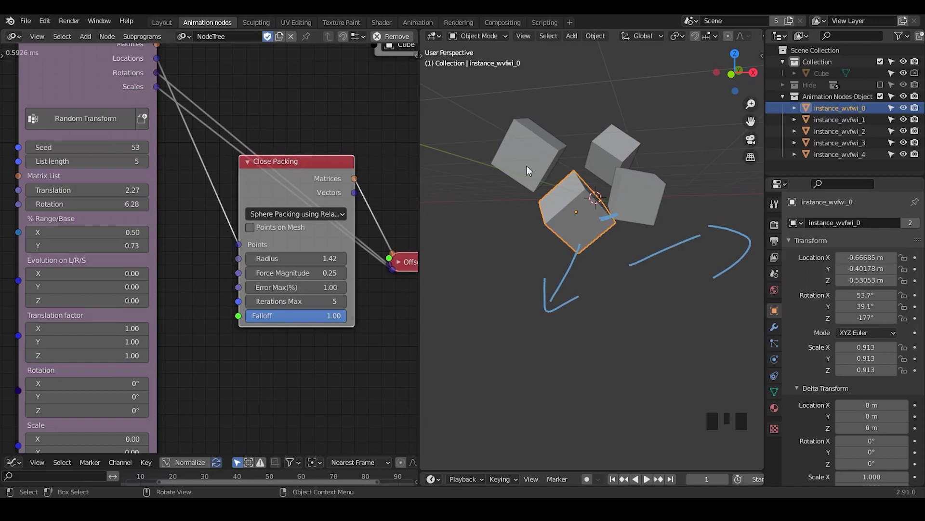
# Sketch annotation arrows around the node tree and the five packed cubes.
pyautogui.press('d')
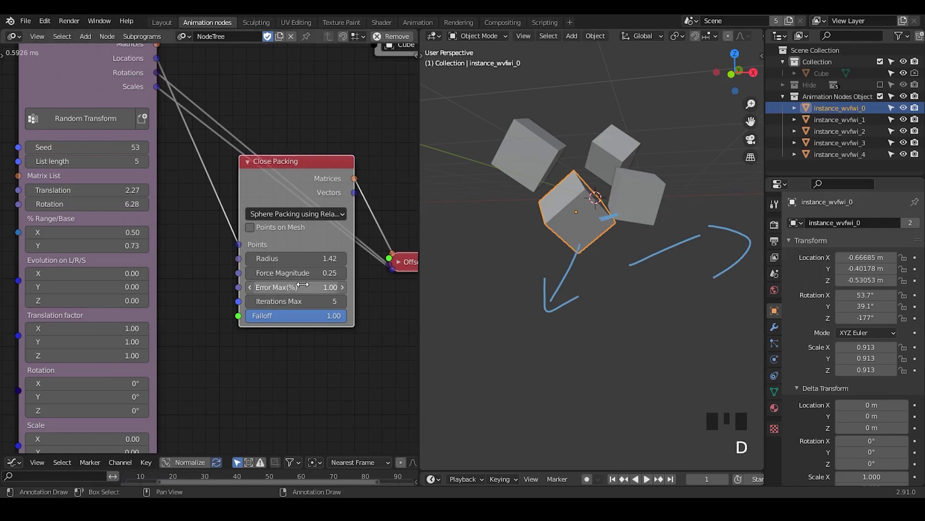
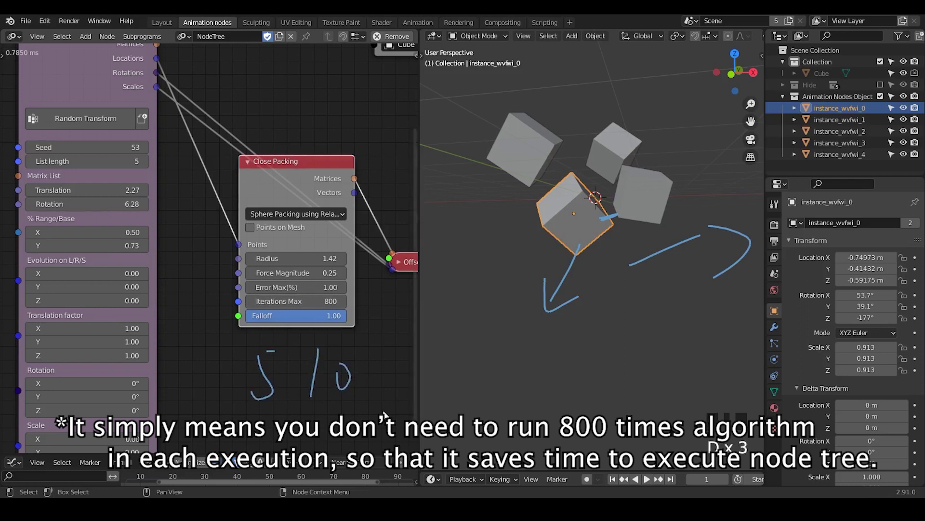
pyautogui.rightClick(354, 354)
pyautogui.press('d')
pyautogui.press('d')
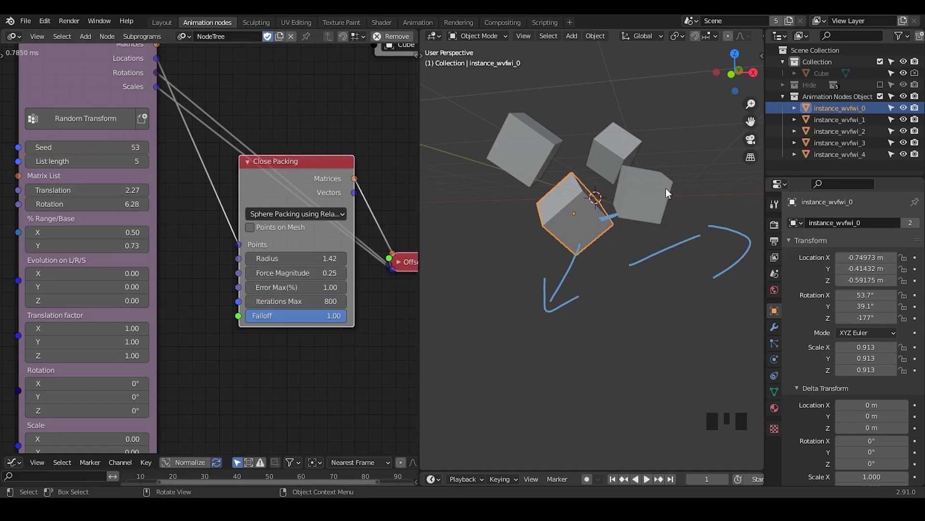
# Pan the node tree to bring the subprogram node into view.
pyautogui.moveTo(233, 122); pyautogui.dragTo(272, 202)
pyautogui.moveTo(273, 202); pyautogui.dragTo(182, 119)
pyautogui.moveTo(183, 118); pyautogui.dragTo(23, 73)
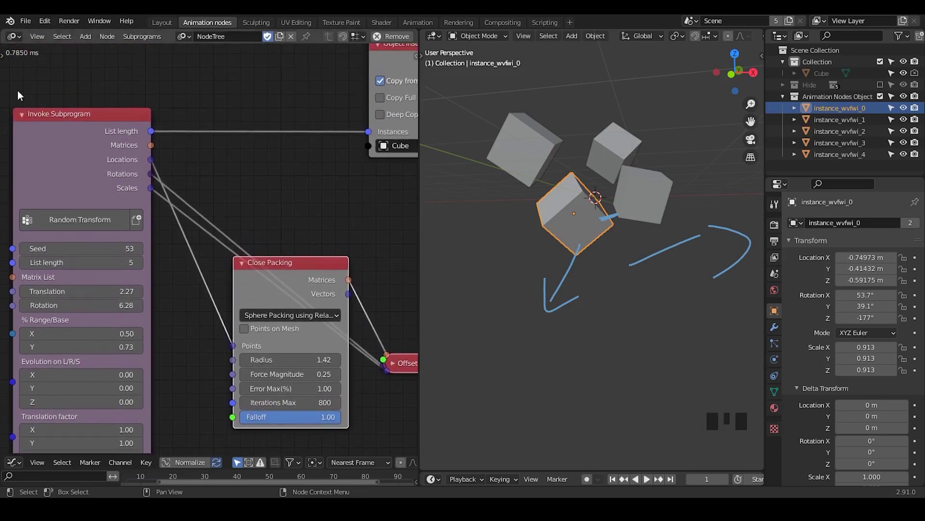
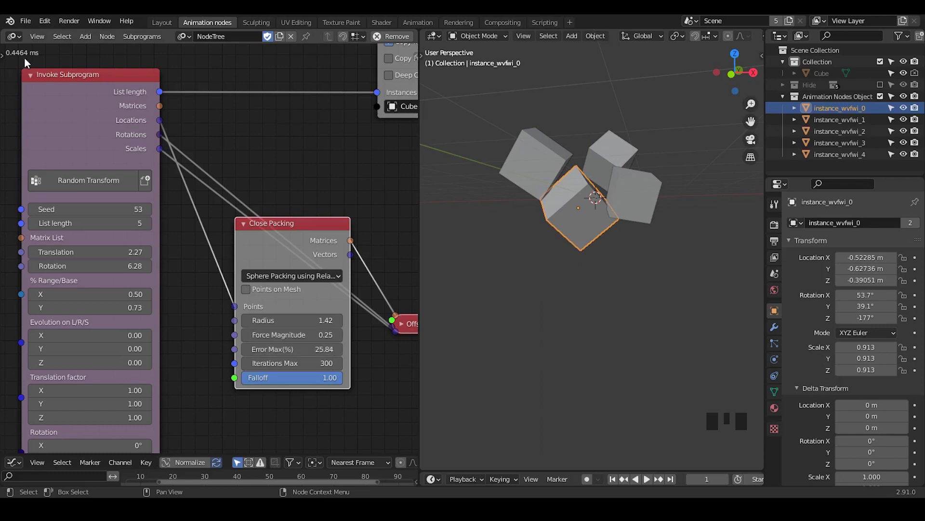
# Pan the node tree around the Close Packing node set to Dynamic Radius with Radius Max 1.39, Step 0.01.
pyautogui.moveTo(648, 481); pyautogui.dragTo(639, 111)
pyautogui.moveTo(313, 223); pyautogui.dragTo(288, 371)
pyautogui.moveTo(288, 371); pyautogui.dragTo(209, 201)
pyautogui.moveTo(209, 200); pyautogui.dragTo(218, 175)
pyautogui.click(218, 175)
pyautogui.press('u')
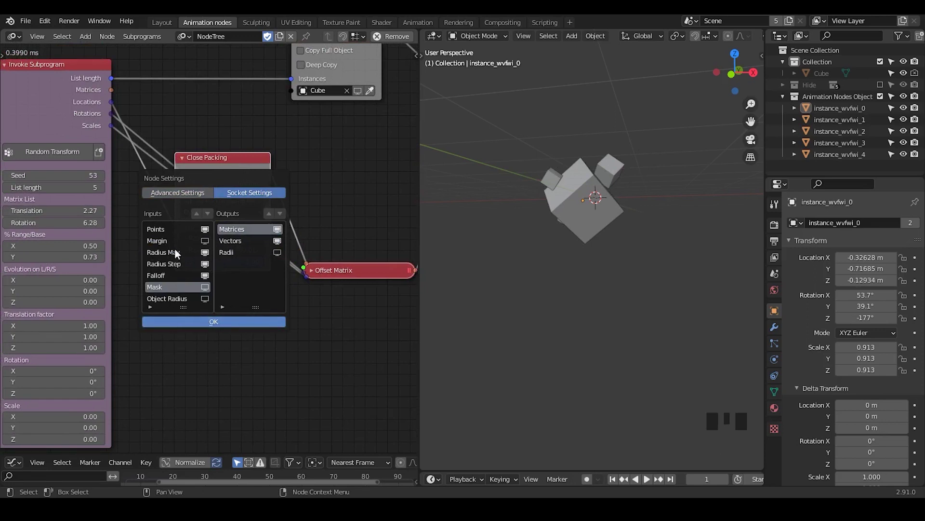
pyautogui.moveTo(228, 170); pyautogui.dragTo(550, 190)
# Nudge the view beside the Close Packing node before adjusting its socket settings.
pyautogui.moveTo(555, 233); pyautogui.dragTo(548, 244)
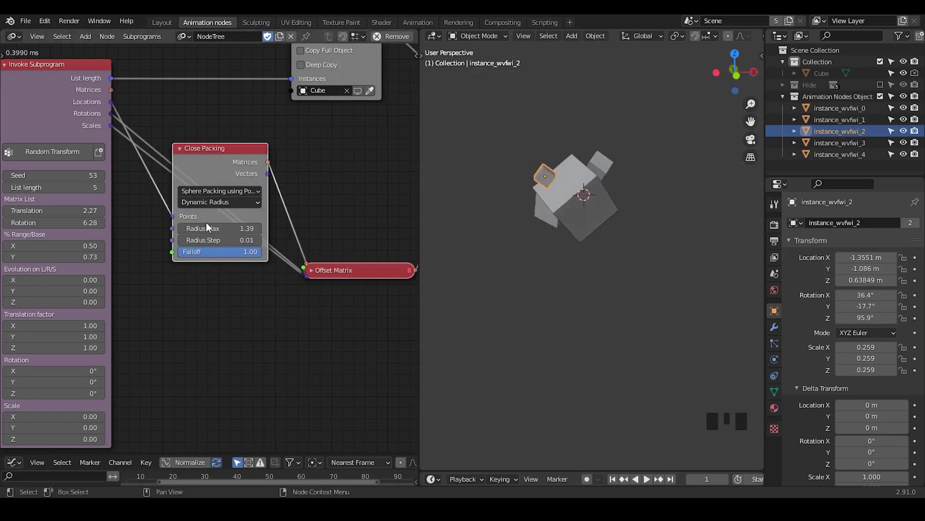